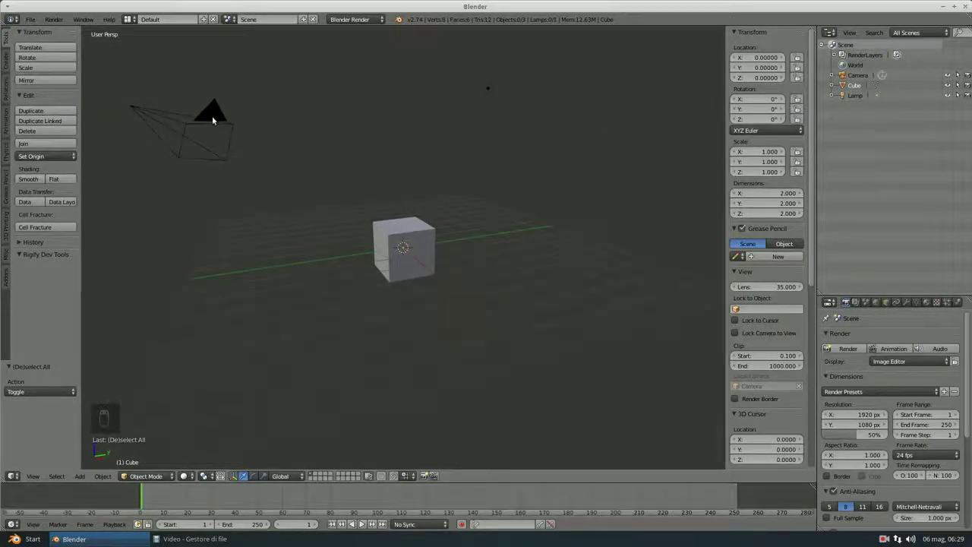
# Select the cube in the 3D View so it shows its orange outline and move arrows.
pyautogui.moveTo(217, 119); pyautogui.dragTo(416, 226)
pyautogui.rightClick(416, 226)
pyautogui.click(417, 225)
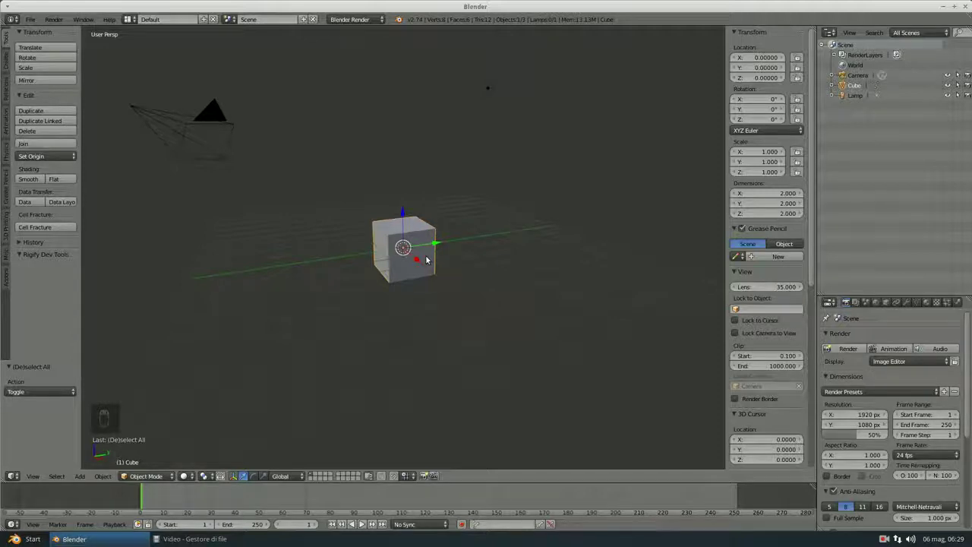
pyautogui.middleClick(433, 252)
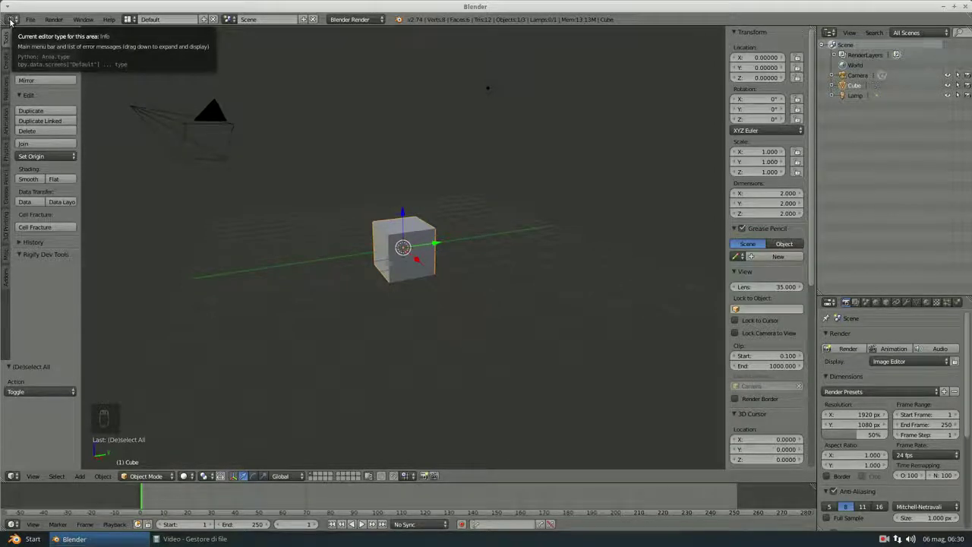
pyautogui.moveTo(16, 14); pyautogui.dragTo(17, 14)
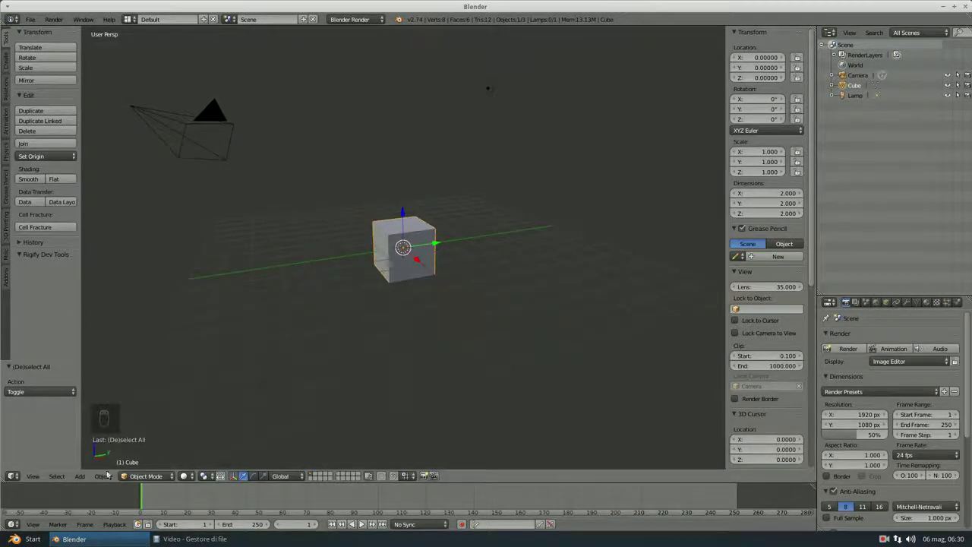
pyautogui.moveTo(20, 517); pyautogui.dragTo(20, 517)
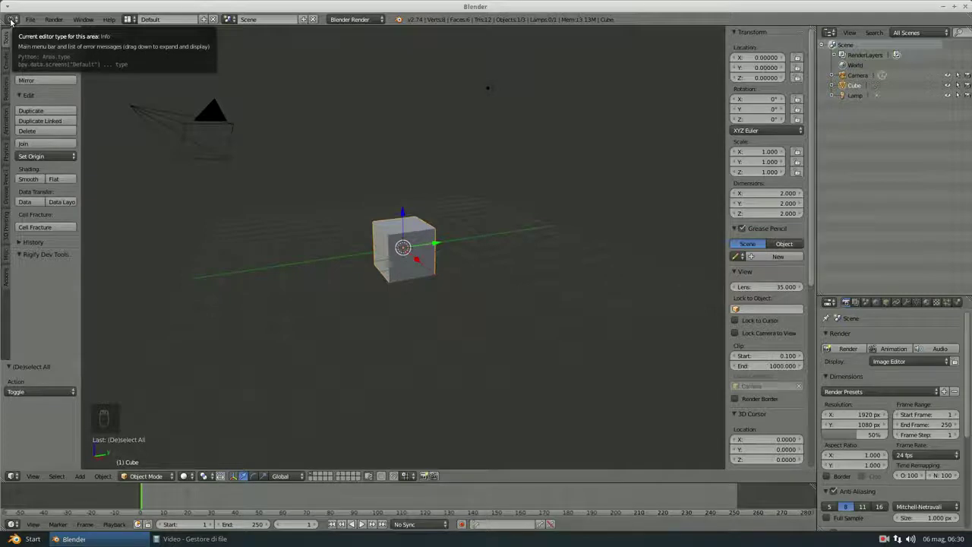
pyautogui.moveTo(15, 18); pyautogui.dragTo(62, 152)
pyautogui.moveTo(62, 152); pyautogui.dragTo(75, 199)
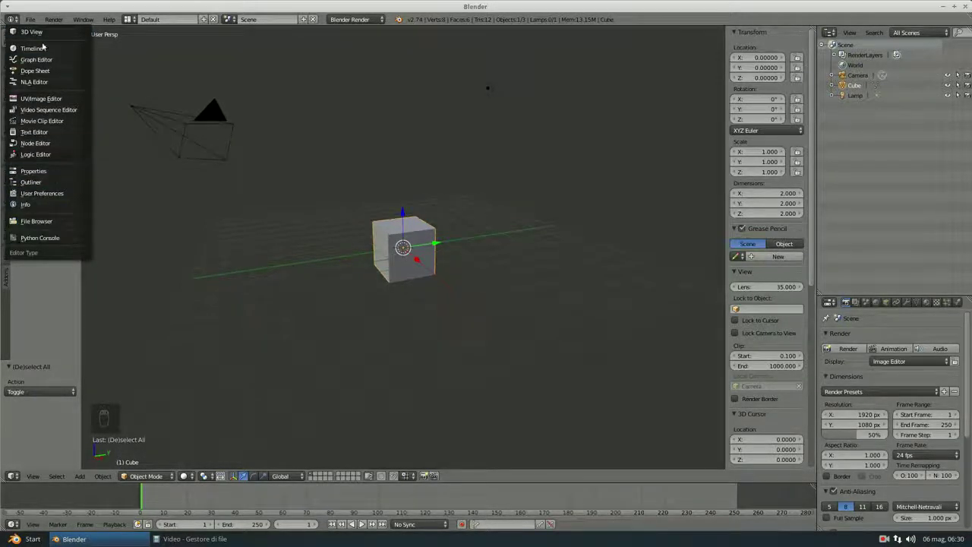
pyautogui.moveTo(836, 26); pyautogui.dragTo(873, 244)
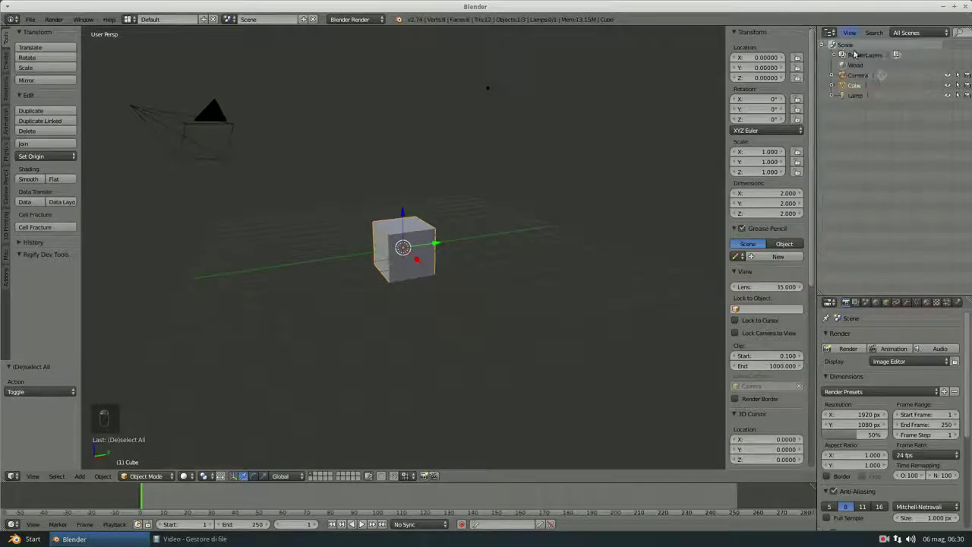
pyautogui.moveTo(859, 90); pyautogui.dragTo(832, 296)
pyautogui.moveTo(832, 296); pyautogui.dragTo(392, 390)
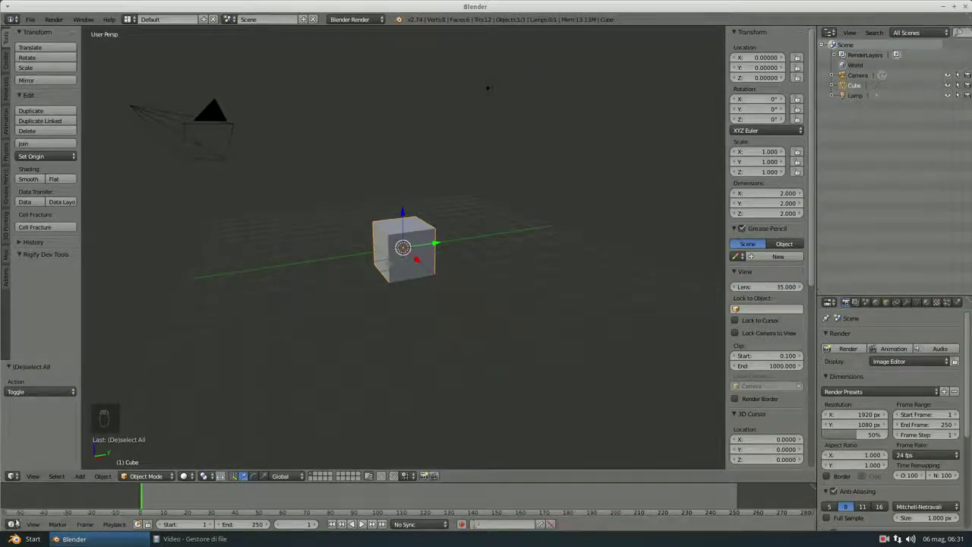
pyautogui.click(23, 413)
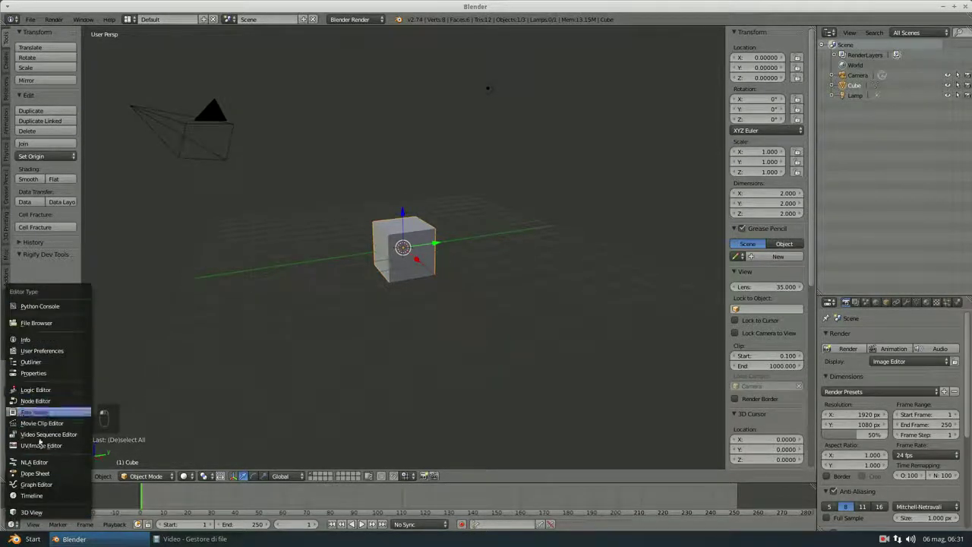
pyautogui.middleClick(10, 478)
pyautogui.click(15, 477)
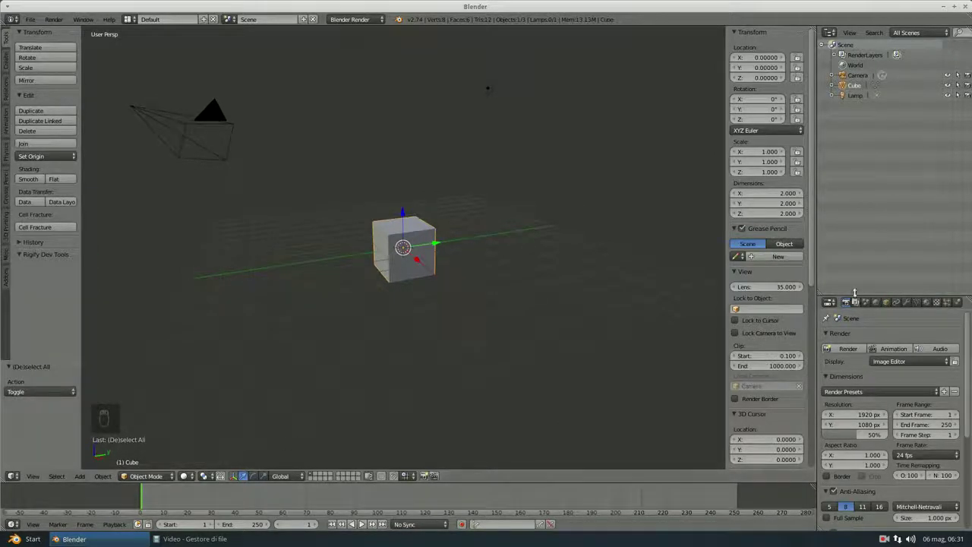
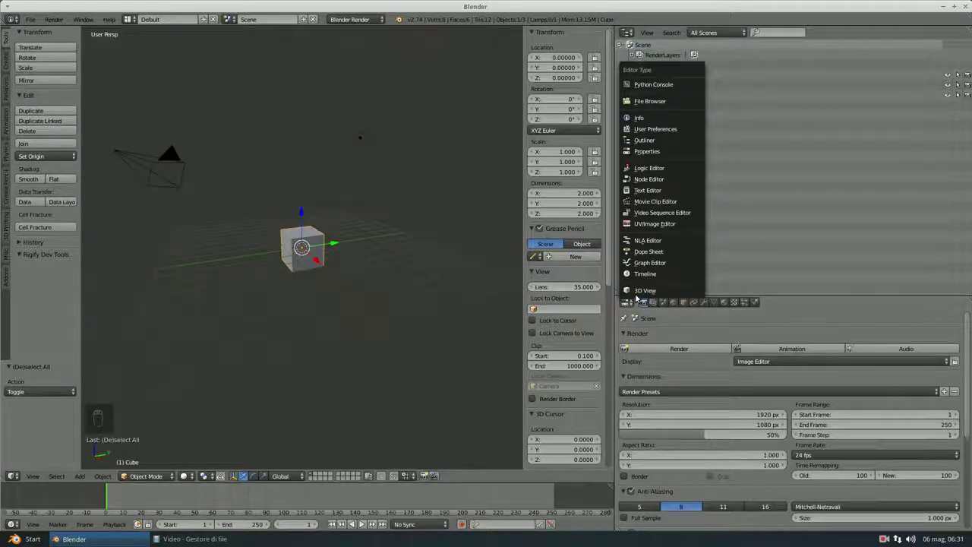
# Switch the lower-right Properties area to a 3D View and then to the Logic Editor.
pyautogui.middleClick(823, 421)
pyautogui.middleClick(800, 409)
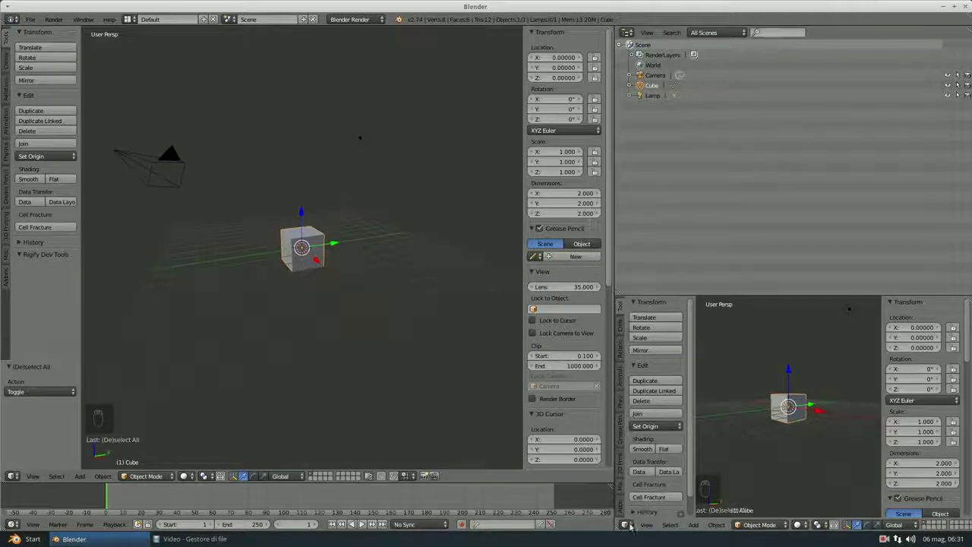
pyautogui.click(628, 511)
pyautogui.middleClick(642, 422)
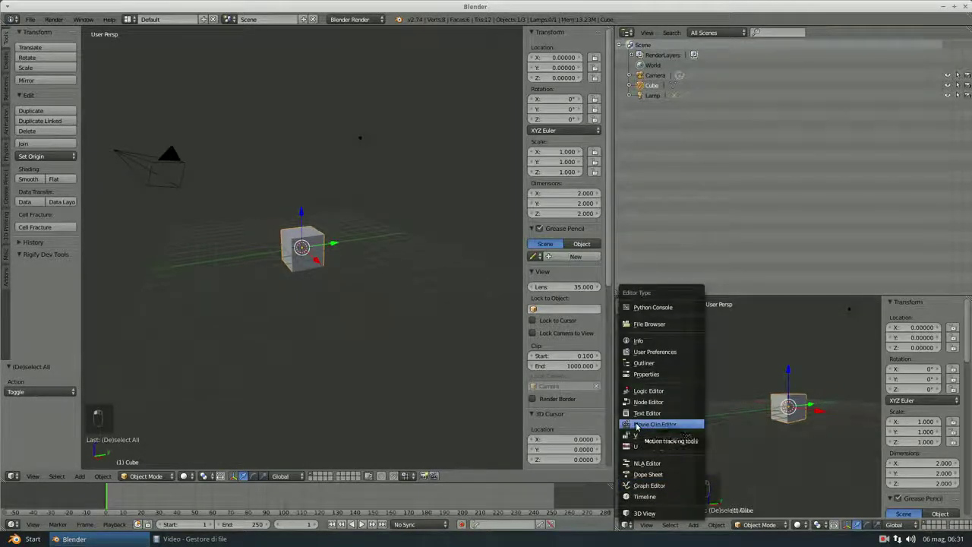
pyautogui.moveTo(642, 422); pyautogui.dragTo(652, 384)
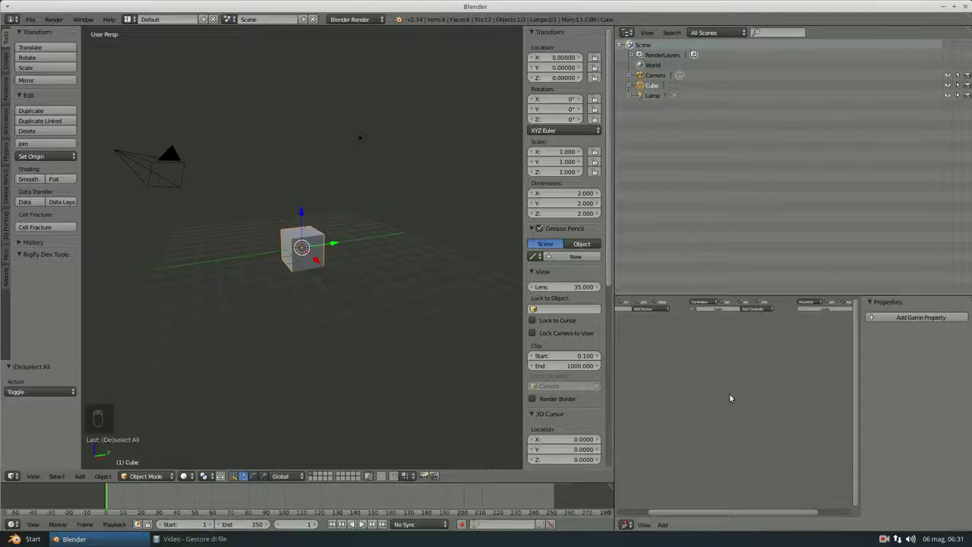
# Widen the right column leftward and return the lower-right area to Properties.
pyautogui.moveTo(743, 372); pyautogui.dragTo(605, 367)
pyautogui.moveTo(630, 517); pyautogui.dragTo(664, 429)
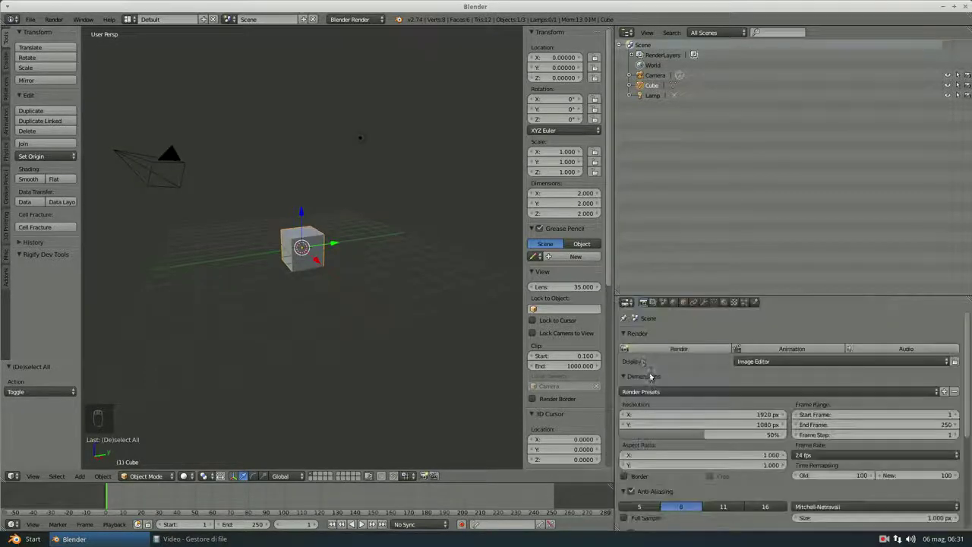
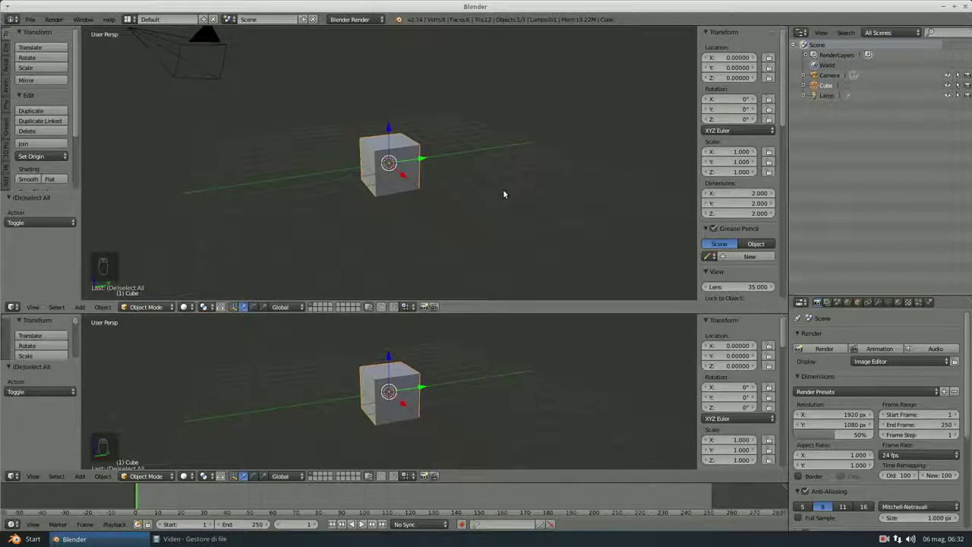
# Join the Outliner area into the Properties area so Properties fills the right column.
pyautogui.middleClick(508, 190)
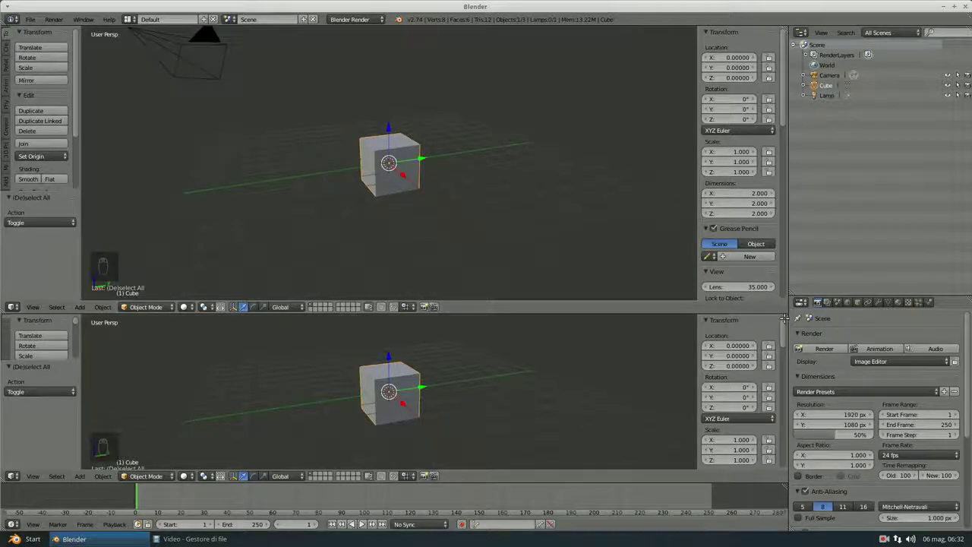
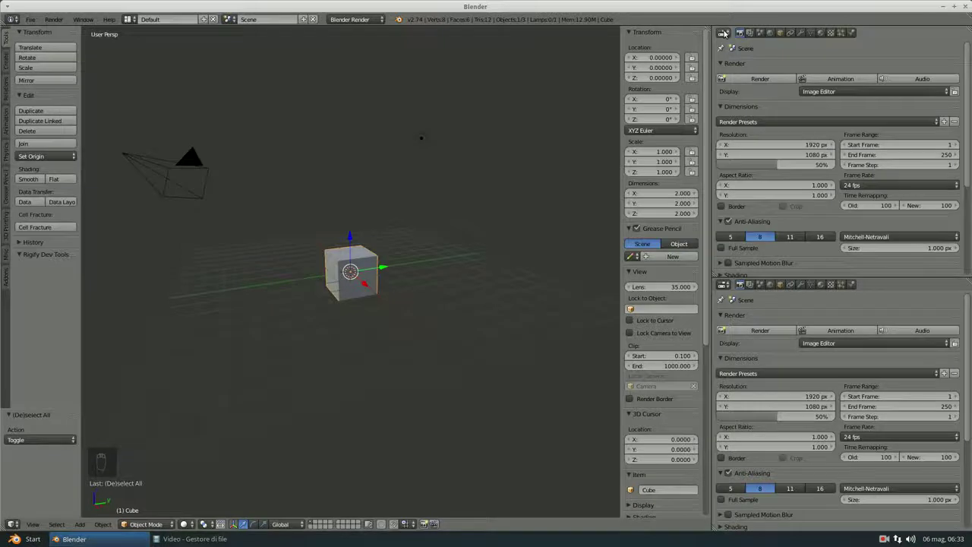
# Split the Properties area, make the upper half an Outliner, and shrink it to a short strip.
pyautogui.moveTo(731, 26); pyautogui.dragTo(771, 98)
pyautogui.moveTo(772, 98); pyautogui.dragTo(768, 164)
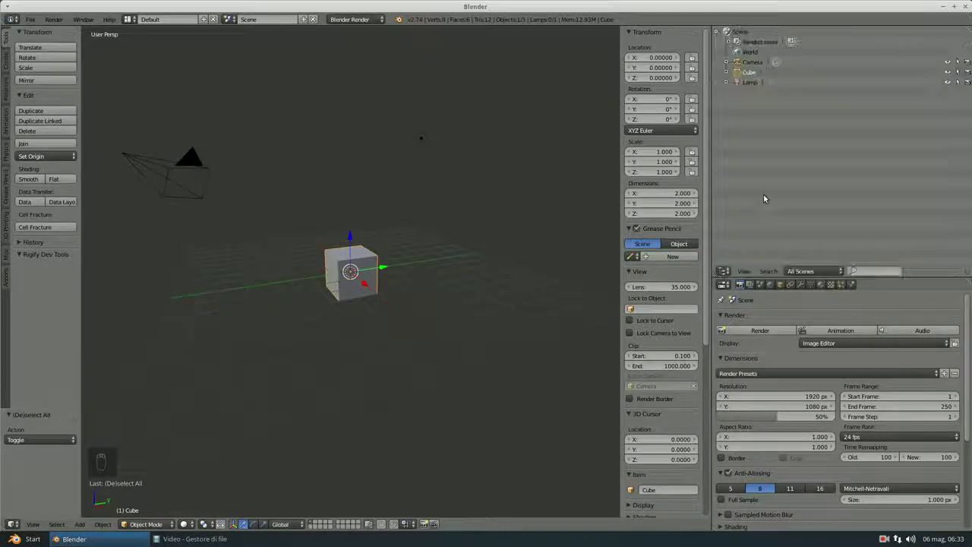
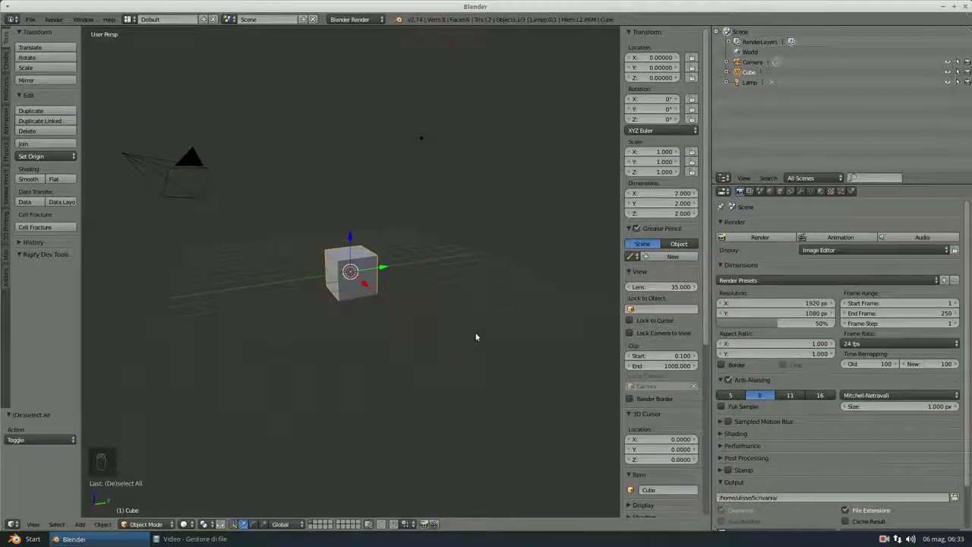
pyautogui.moveTo(482, 329); pyautogui.dragTo(482, 328)
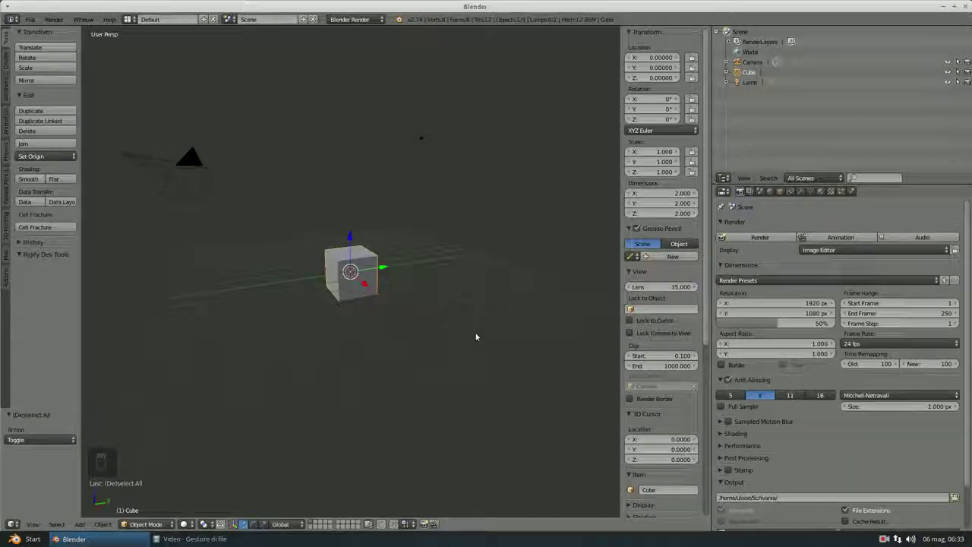